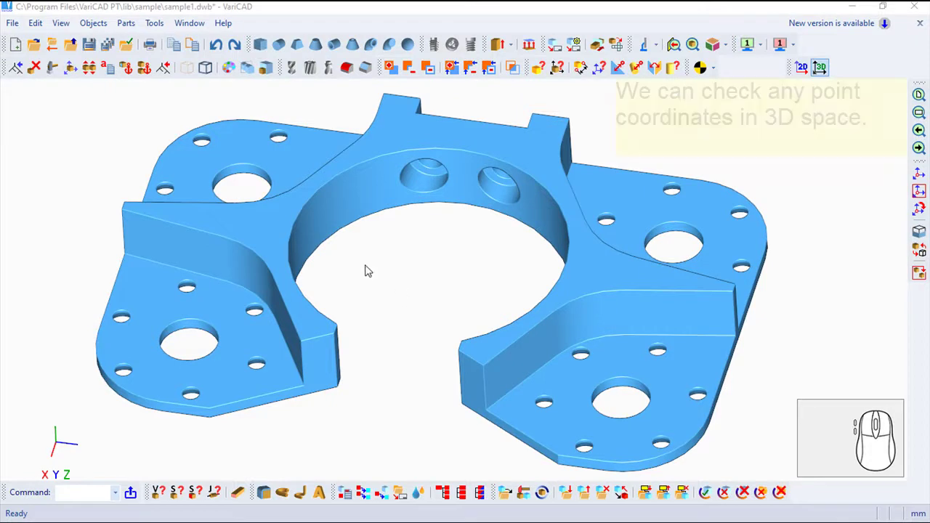
# Step: Start the 3D Coordinates check via Objects > Check on the sample bracket model
pyautogui.click(98, 29)
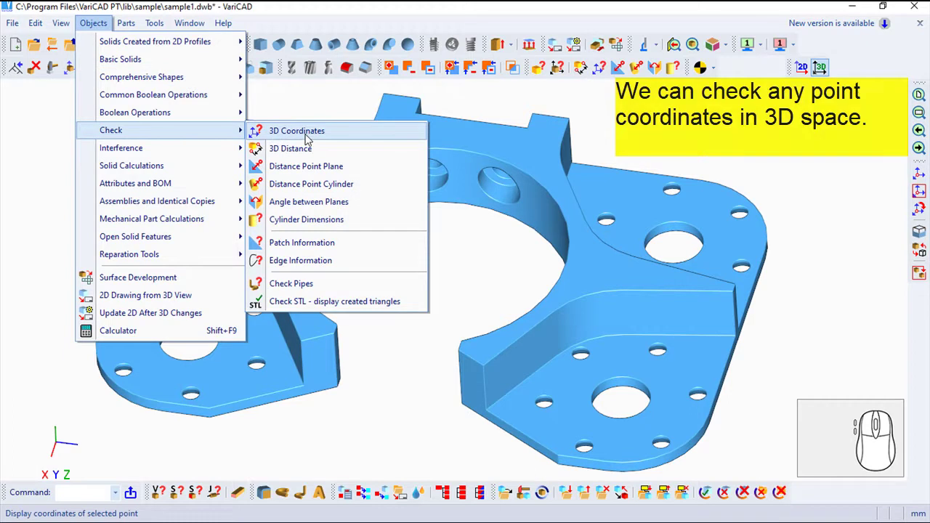
pyautogui.click(310, 138)
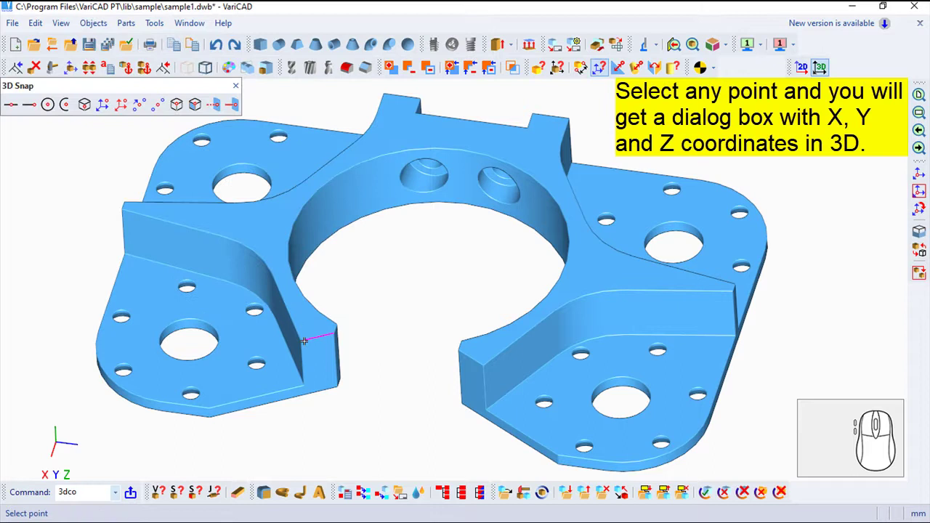
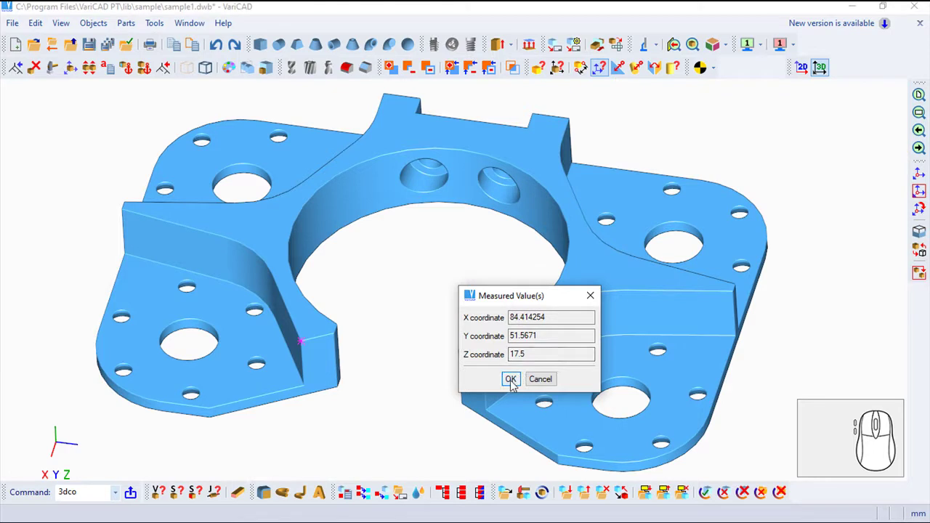
pyautogui.click(517, 385)
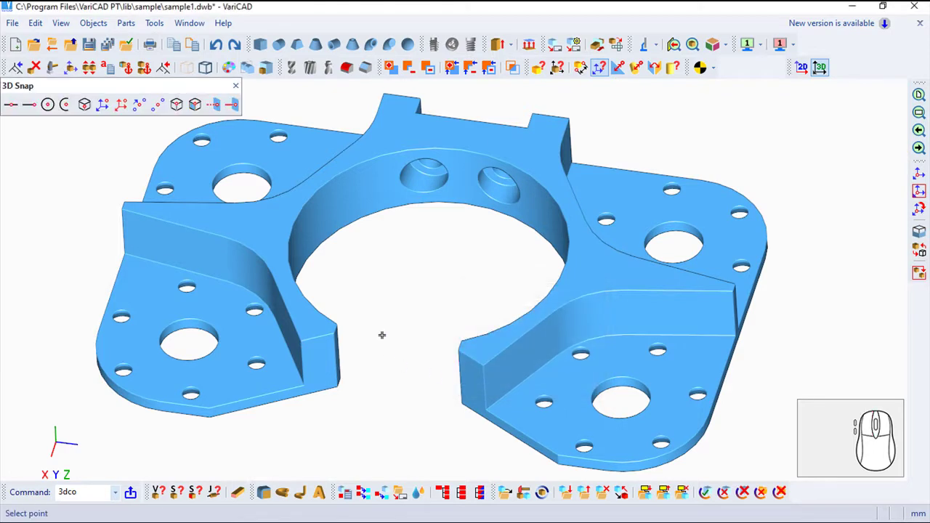